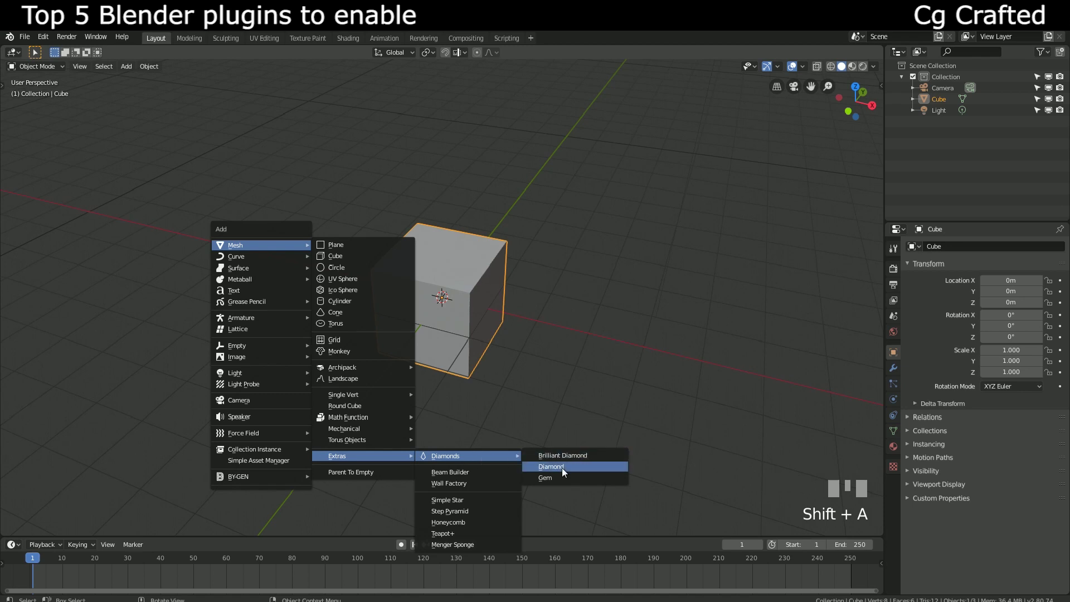
- Select the cube and move it away from the newly added Diamond mesh
scroll("up", 3)
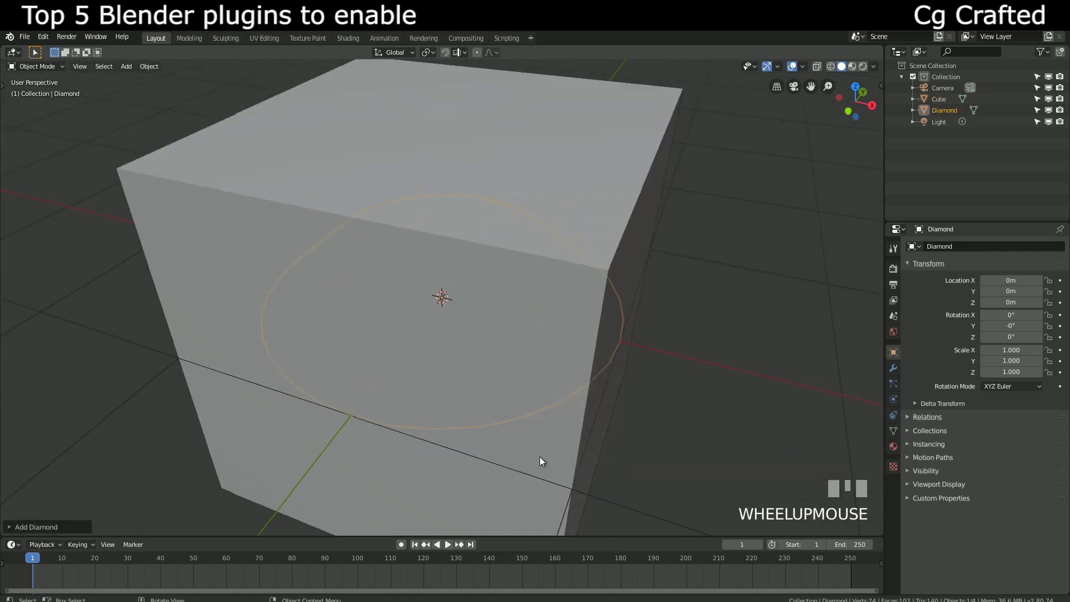
scroll("down", 3)
left_click(435, 328)
key("g")
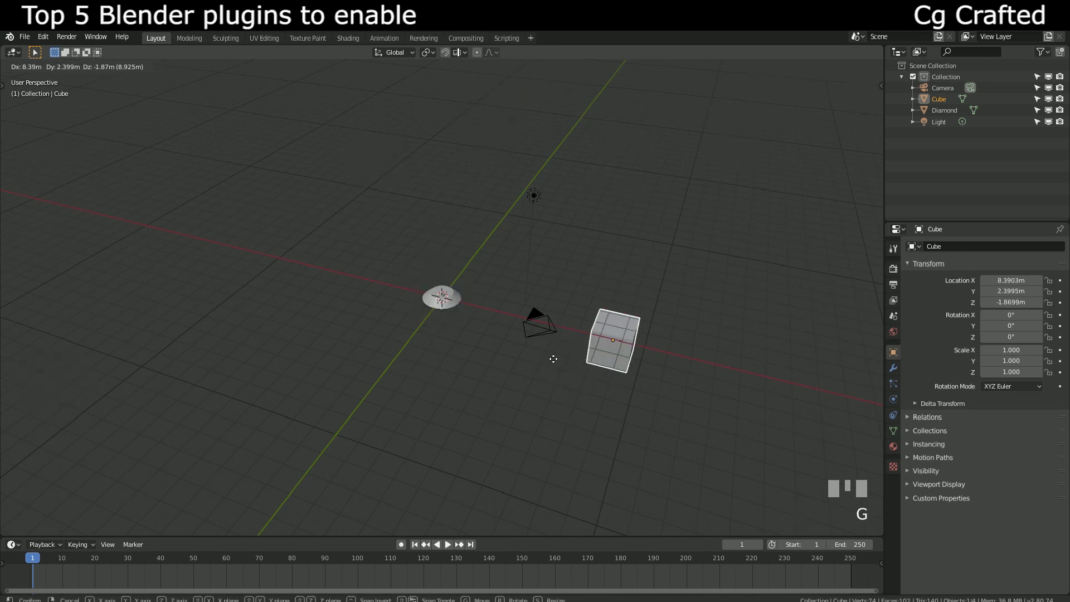
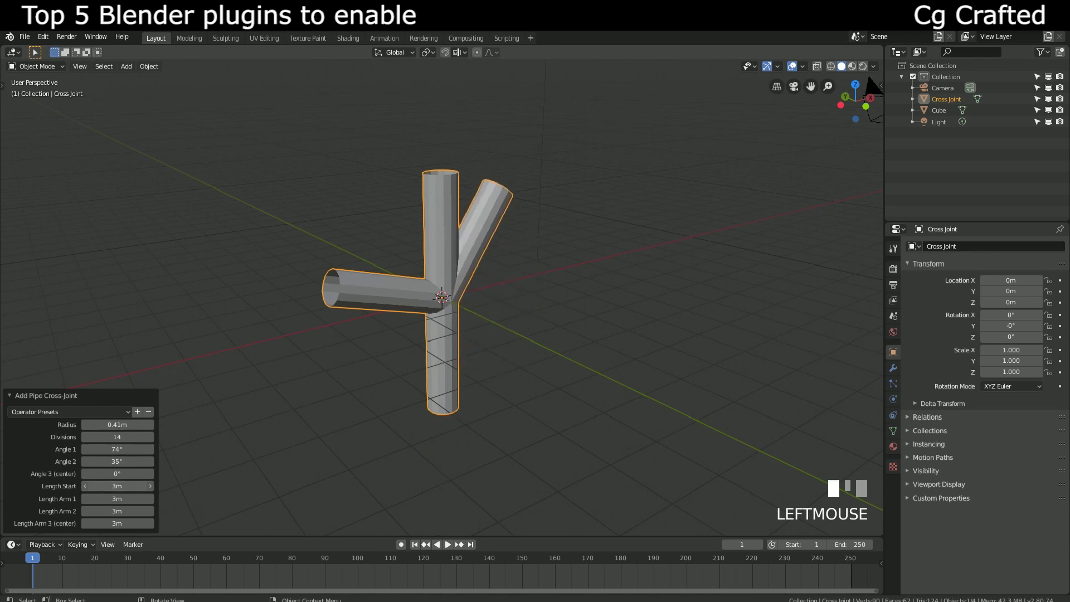
- Delete the pipe Cross-Joint so a Z Function surface can replace it
scroll("down", 3)
key("x")
scroll("up", 3)
- Edit the Z Equation in the redo panel, stretching the dome into a tall arched sheet, and inspect it
key("shift+a")
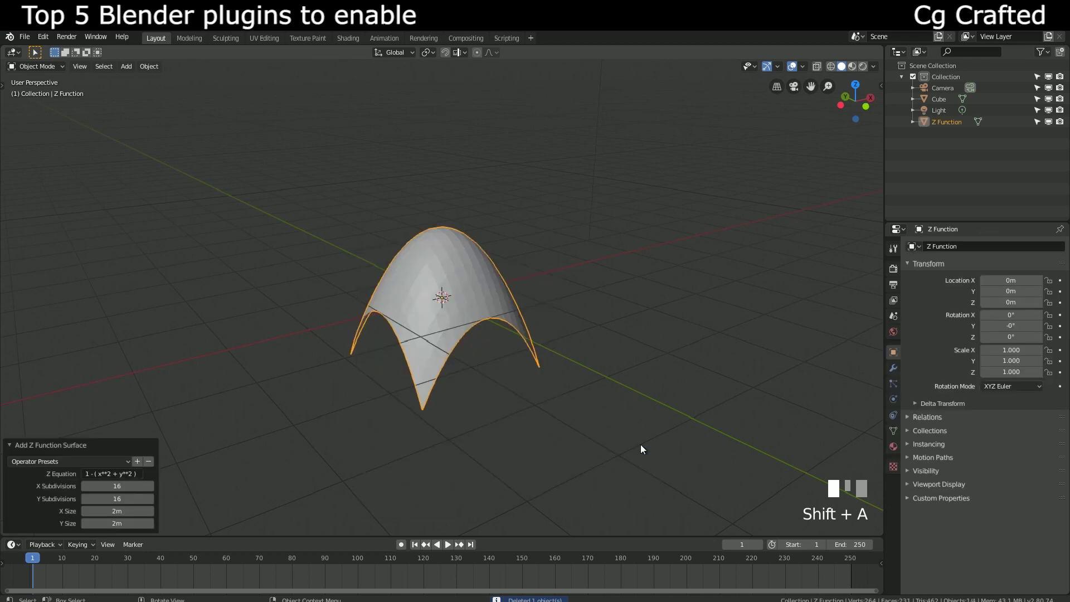
left_click(104, 482)
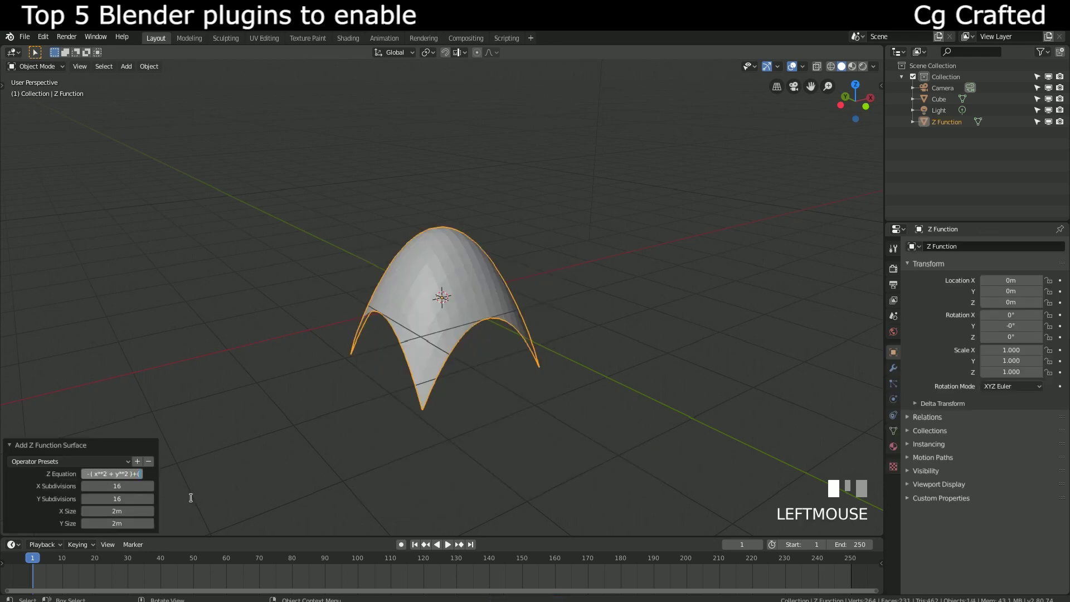
key("Return")
left_click(419, 402)
scroll("down", 3)
middle_click(412, 403)
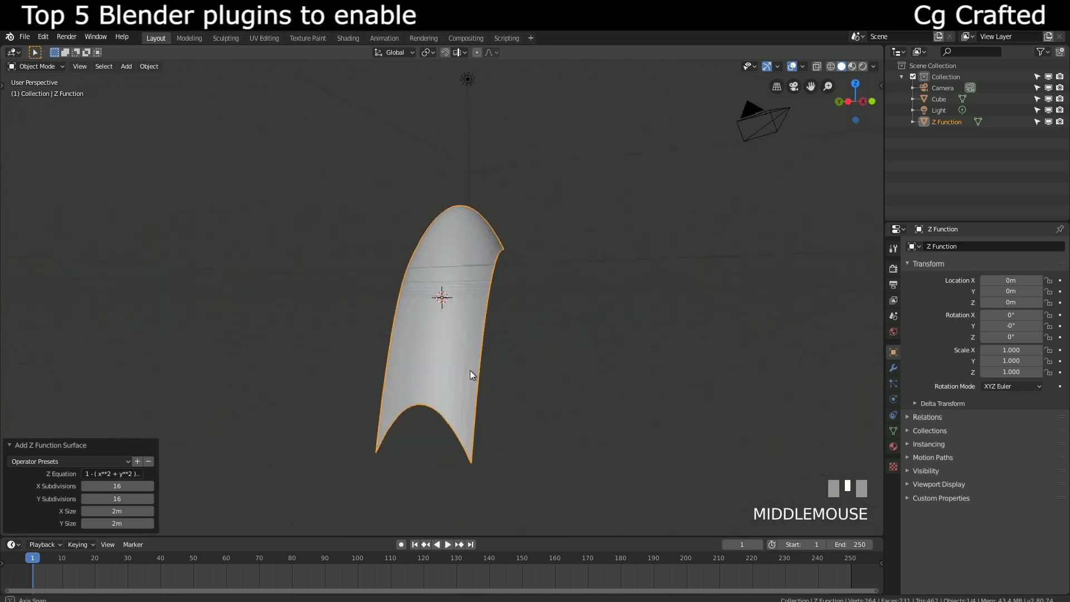
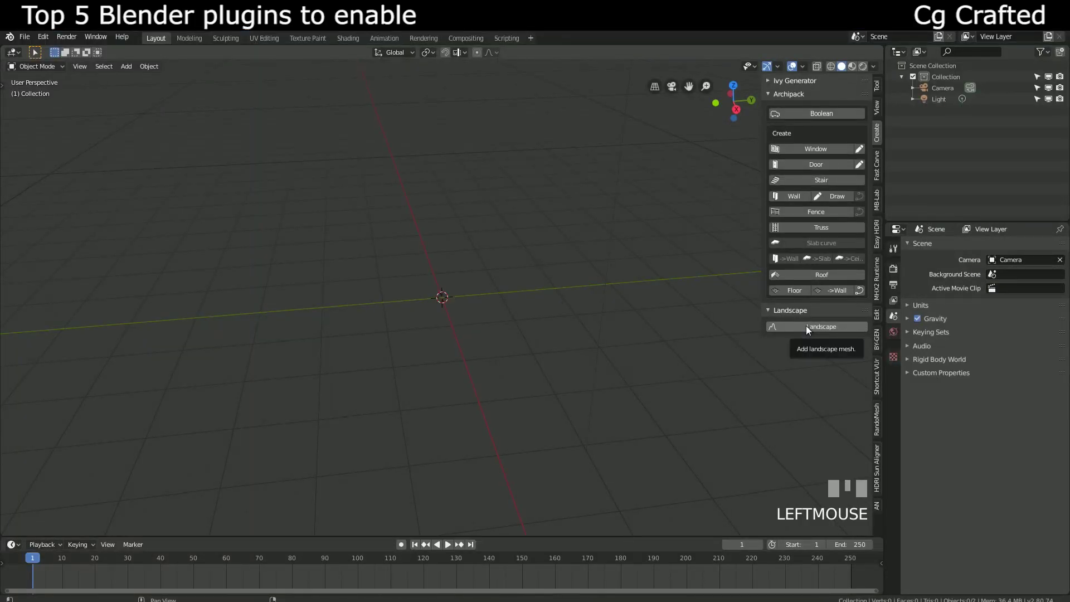
- Generate an A.N.T. Landscape terrain mesh from the sidebar Create tab's Landscape panel
left_click(796, 95)
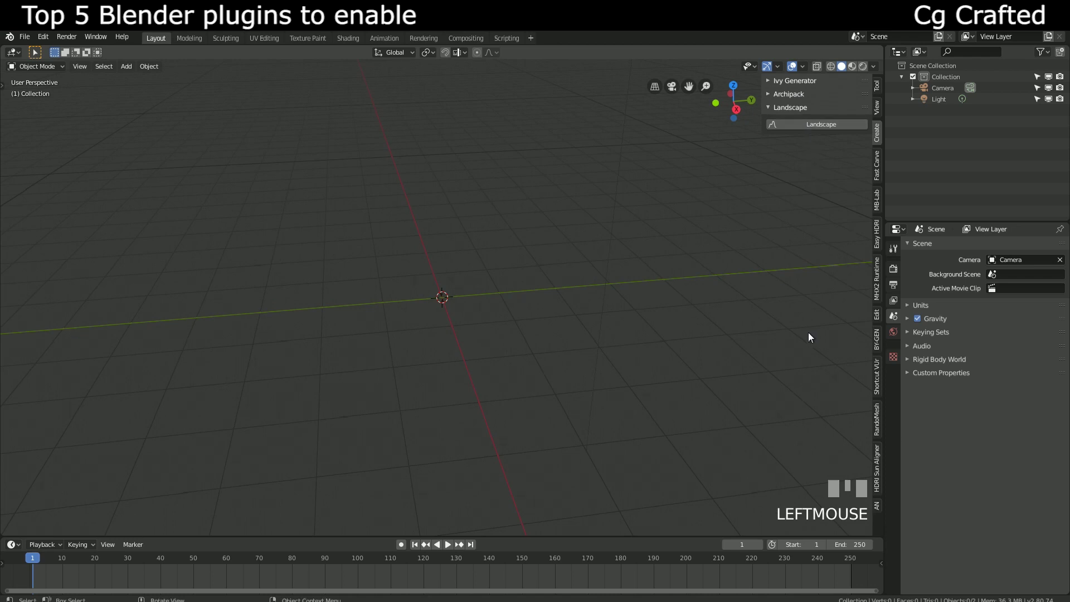
key("n")
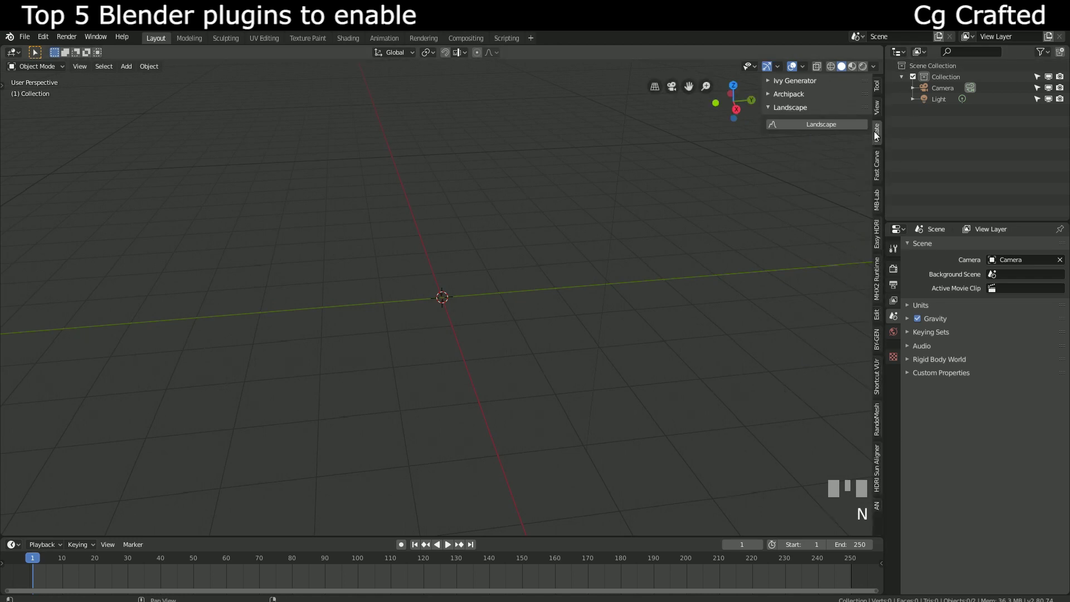
left_click(812, 130)
scroll("up", 3)
left_click(10, 527)
scroll("down", 3)
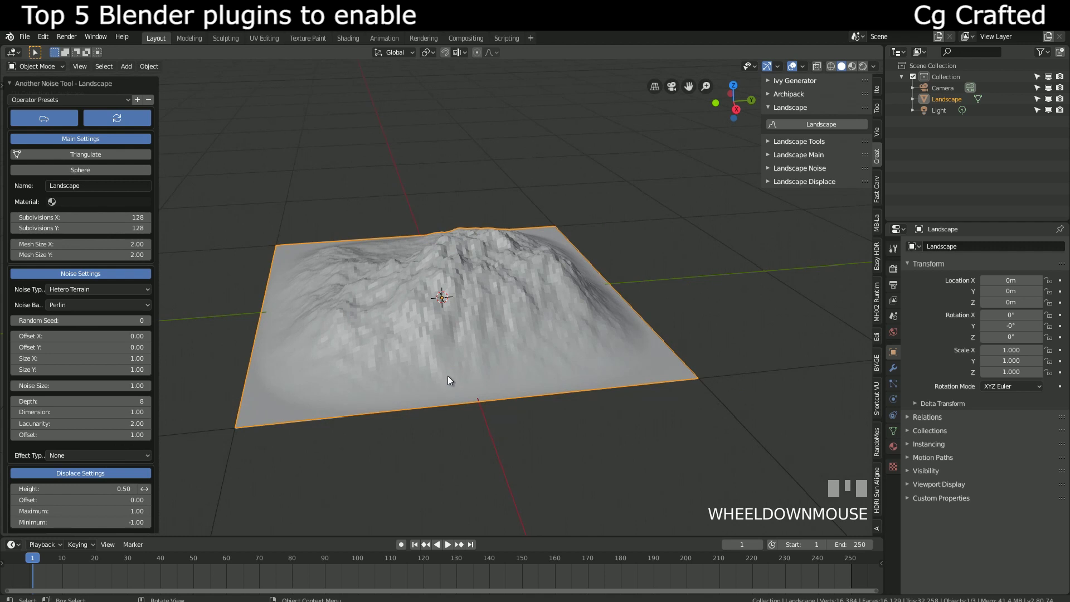
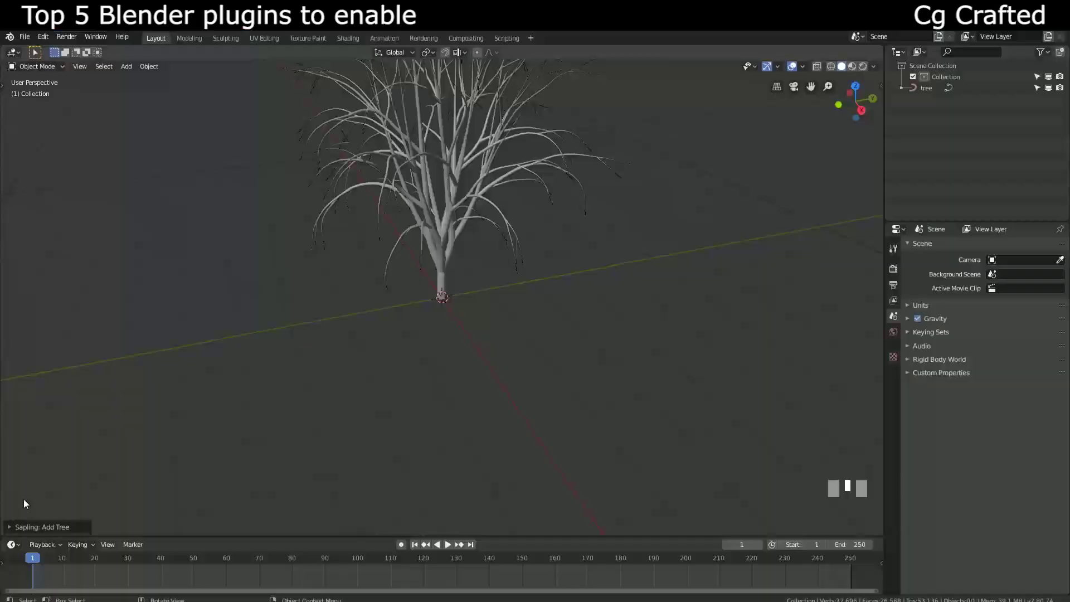
- Expand the sapling tree's generation settings panel and orbit around the tree
left_click(9, 531)
left_click_drag(318, 300, 122, 240)
scroll("up", 3)
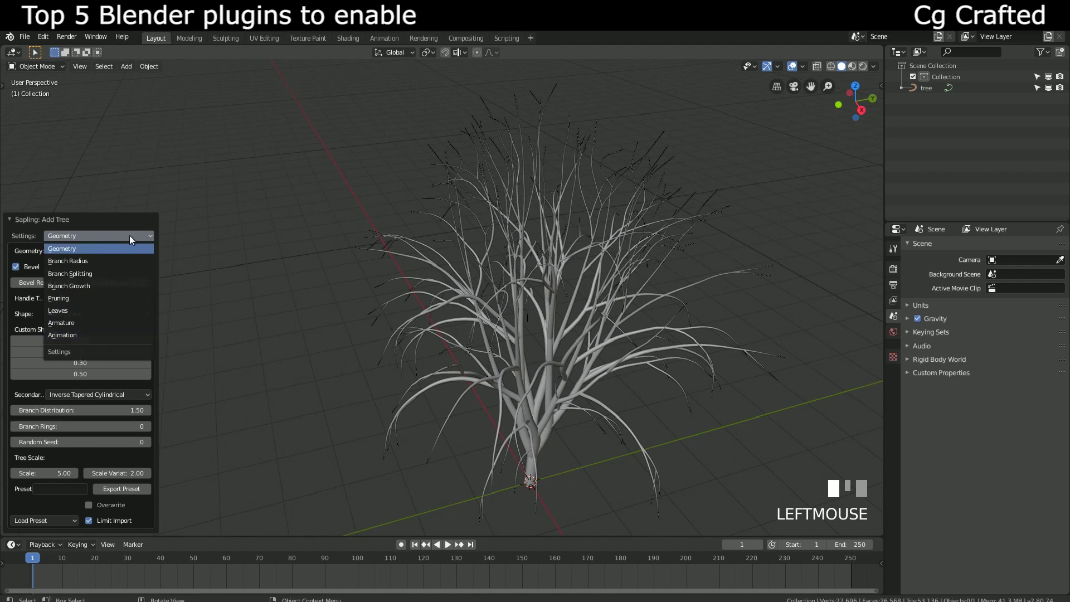
scroll("up", 3)
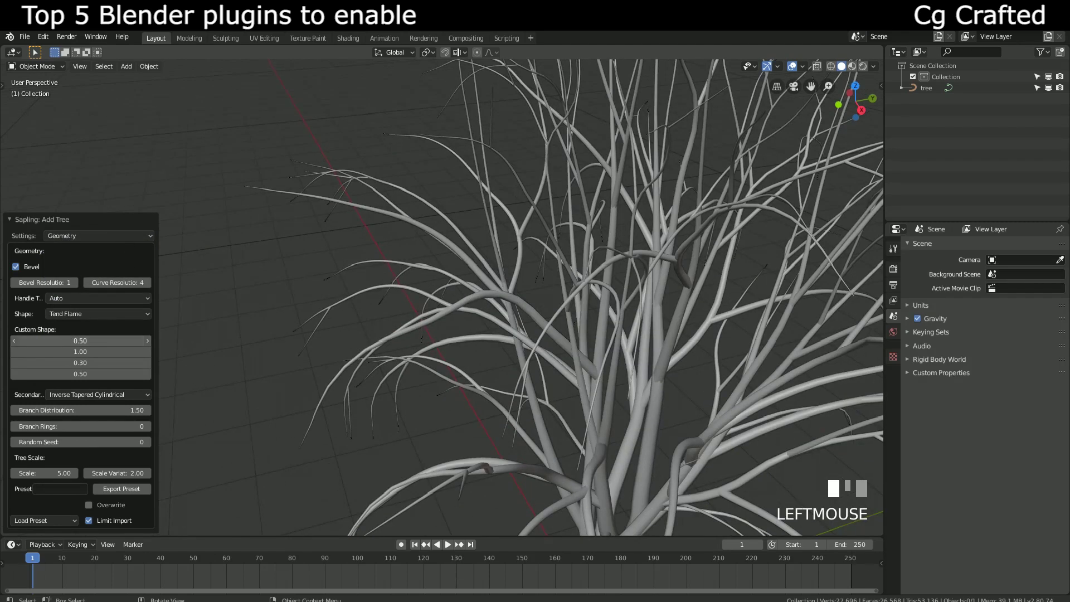
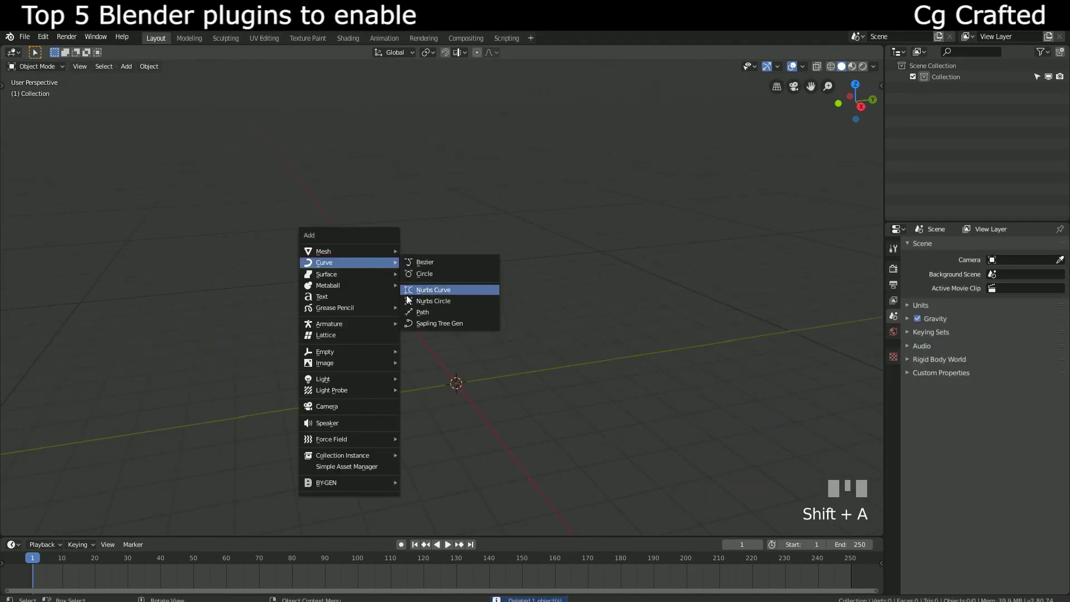
- Reshape the sapling's branch growth into a tall upright tree while orbiting it
scroll("up", 3)
left_click_drag(130, 244, 469, 296)
scroll("up", 3)
scroll("down", 3)
scroll("down", 3)
scroll("down", 3)
scroll("down", 3)
- Switch the Add Tree panel to Leaves settings with Show Leaves enabled and inspect the foliage
scroll("up", 3)
scroll("down", 3)
left_click_drag(468, 296, 111, 228)
scroll("up", 3)
left_click_drag(111, 228, 221, 335)
left_click_drag(221, 335, 119, 367)
left_click_drag(118, 367, 25, 337)
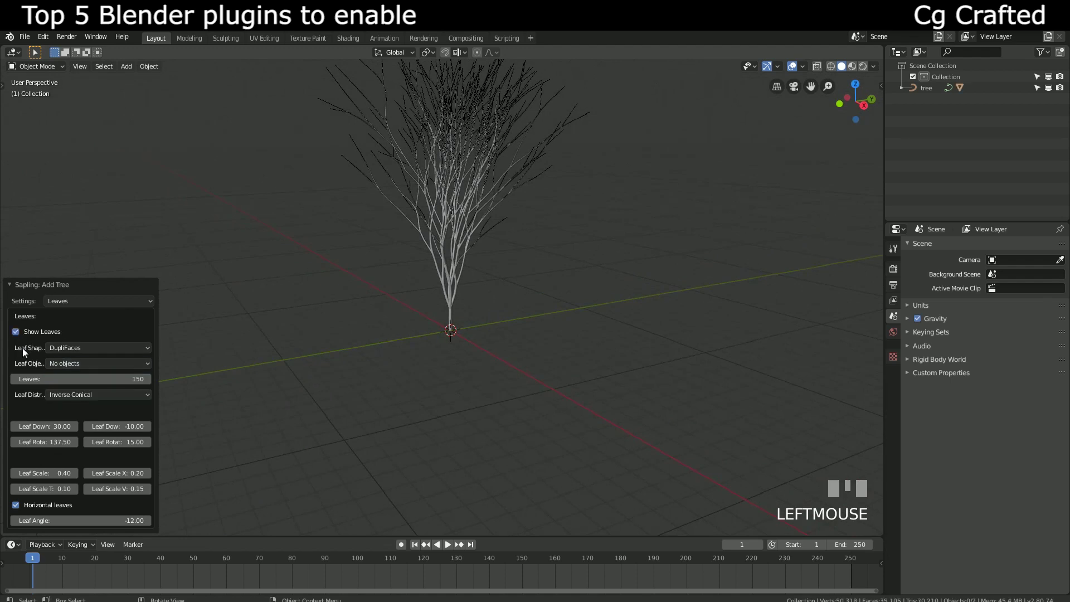
- Enable Use Armature so the sapling tree is rebuilt with an armature rig
scroll("up", 3)
left_click_drag(390, 292, 16, 333)
scroll("down", 3)
left_click_drag(15, 332, 42, 428)
scroll("down", 3)
scroll("up", 3)
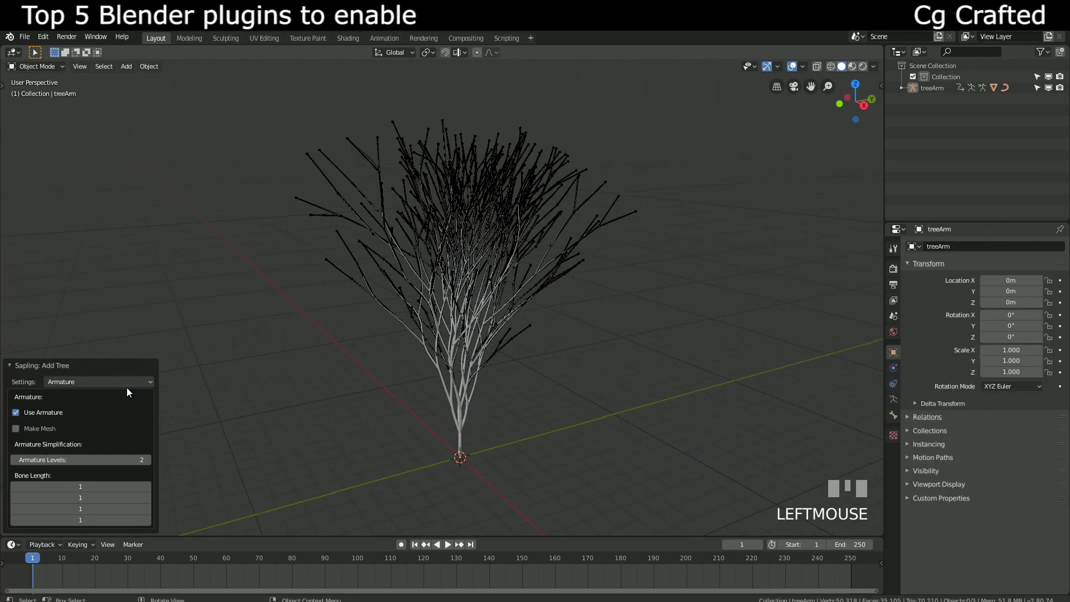
- Preview the Animation settings, return to Leaves and bring up the Leaf Shape choices
scroll("up", 3)
scroll("down", 3)
left_click(258, 437)
left_click_drag(85, 380, 291, 398)
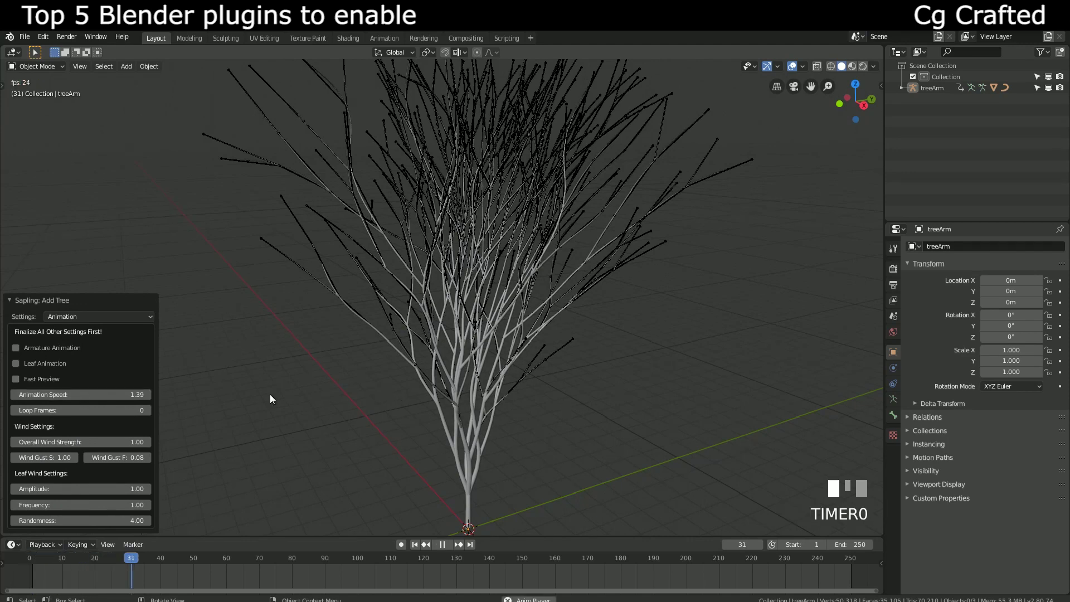
left_click(95, 348)
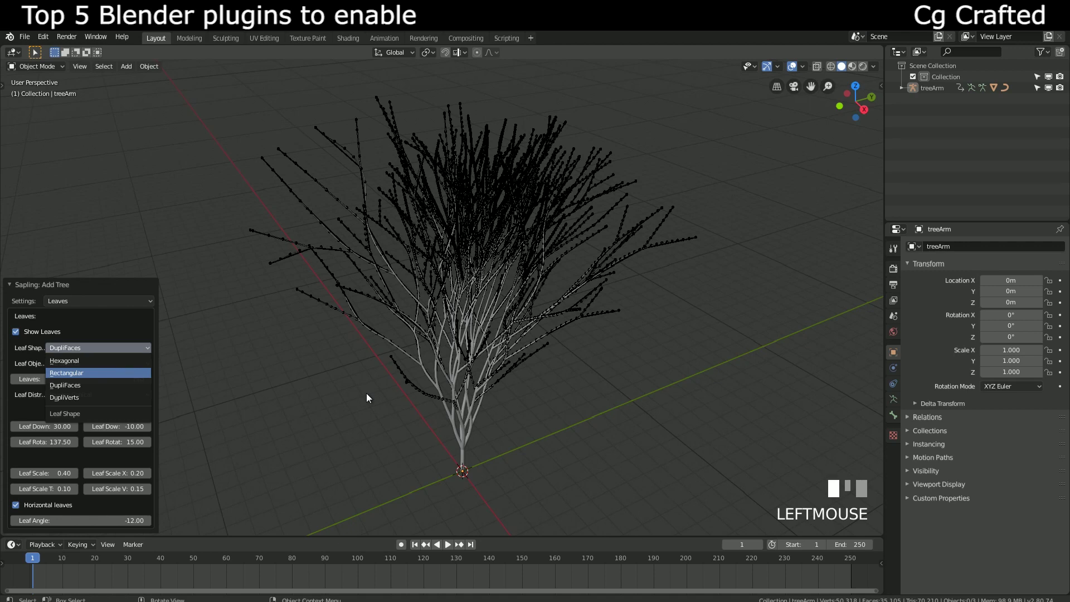
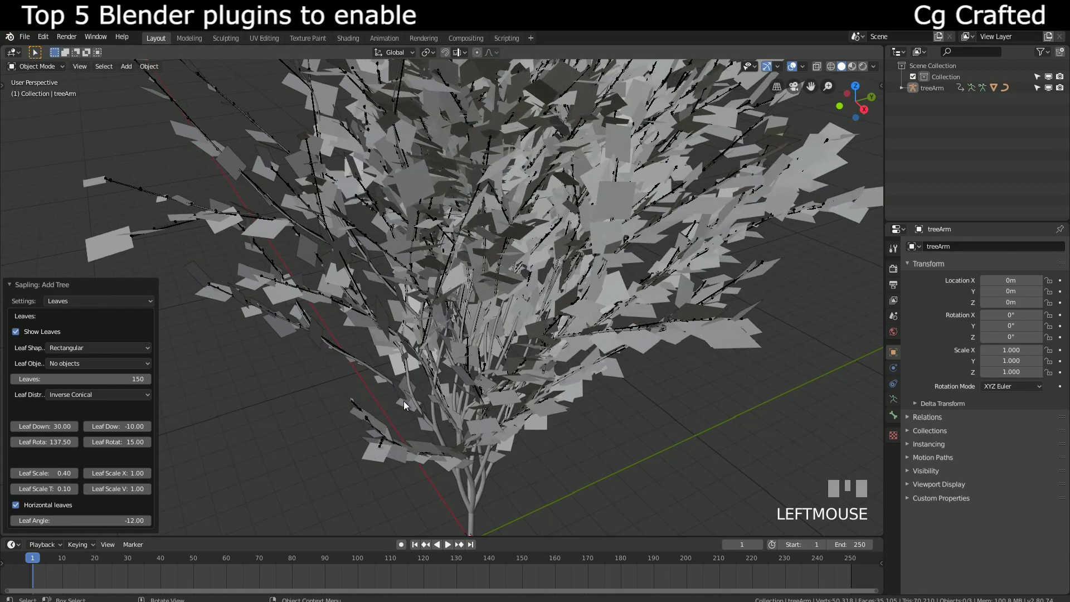
- Enable Armature Animation and Leaf Animation and watch the tree sway in playback
scroll("down", 3)
left_click_drag(472, 351, 110, 305)
left_click_drag(110, 305, 395, 361)
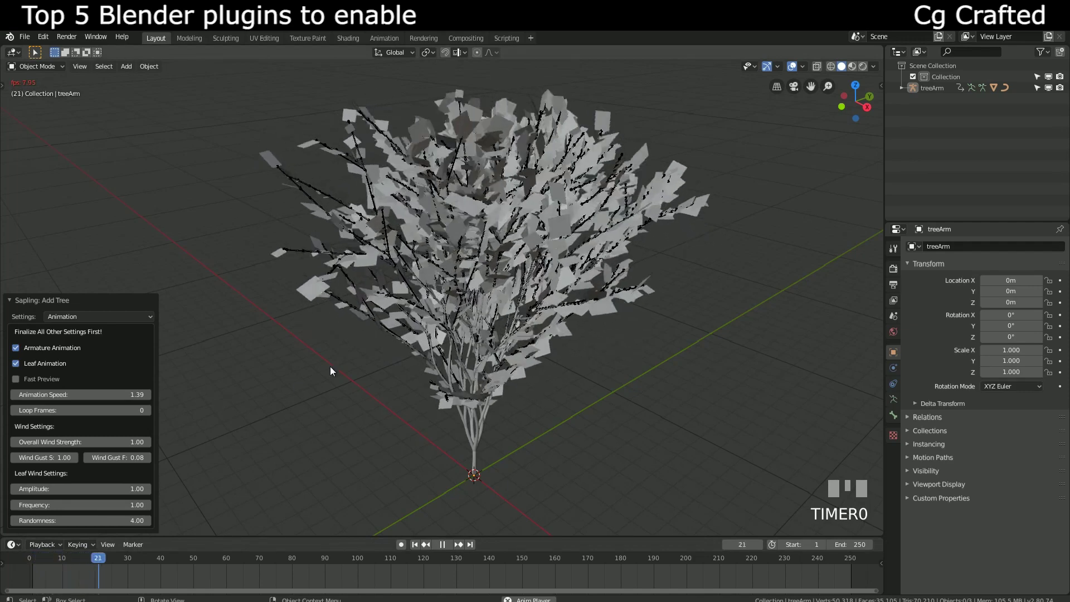
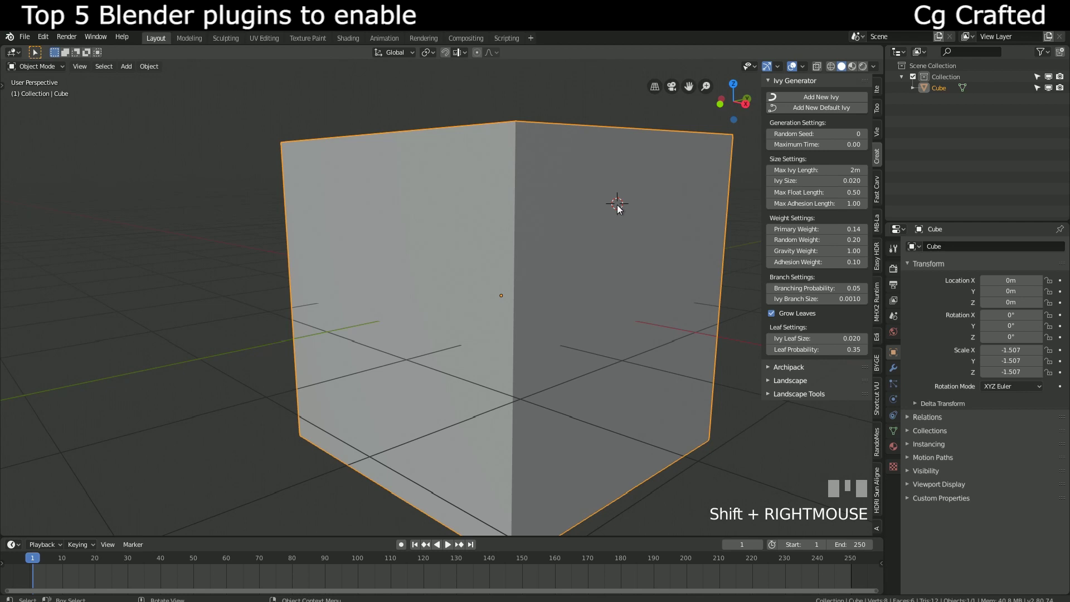
- Add New Ivy from the Ivy Generator tab so ivy grows along the cube's top edge
left_click_drag(822, 102, 556, 260)
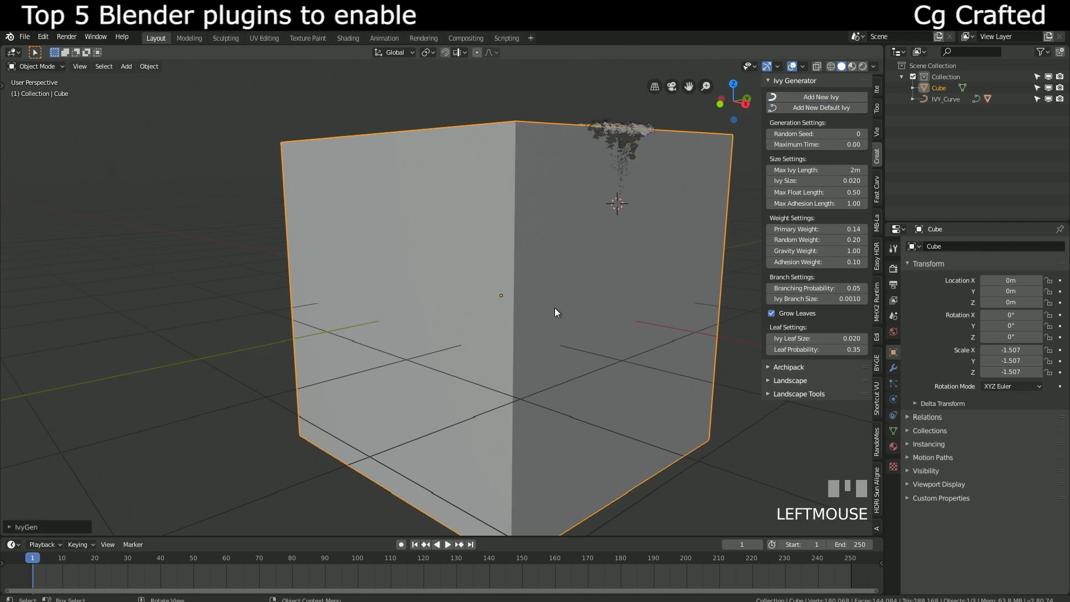